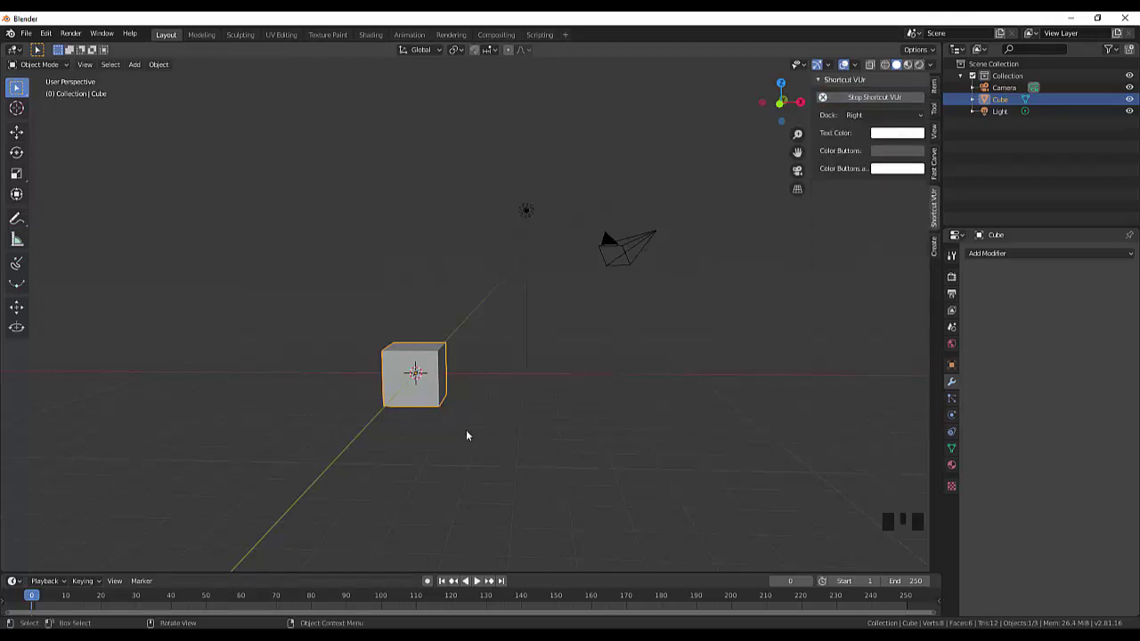
Step: Scale the default cube along X into a wider brick-shaped block
{"action": "key", "text": "s"}
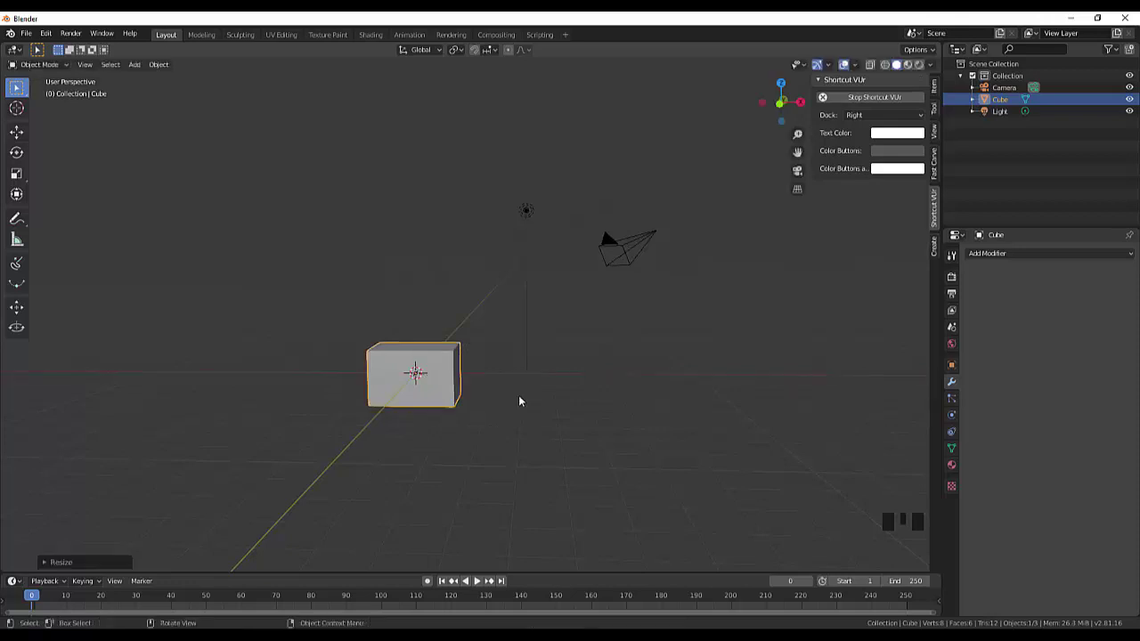
{"action": "left_click_drag", "start_coordinate": [531, 399], "coordinate": [551, 430]}
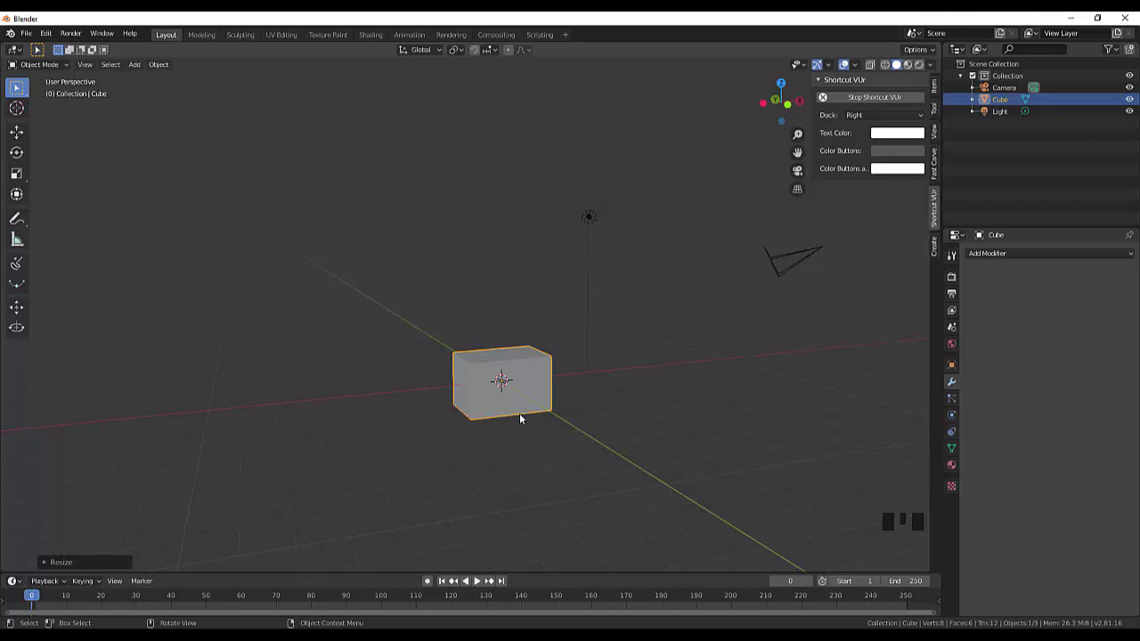
Step: Bevel the brick's edges in Edit Mode to chamfer its corners
{"action": "key", "text": "Tab"}
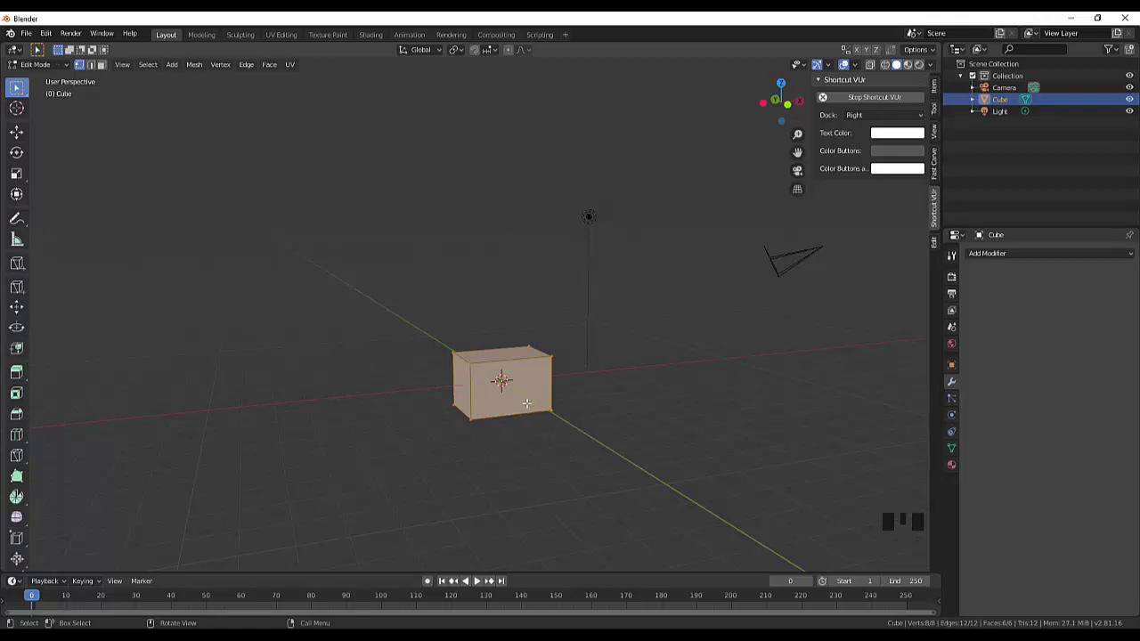
{"action": "key", "text": "ctrl+b"}
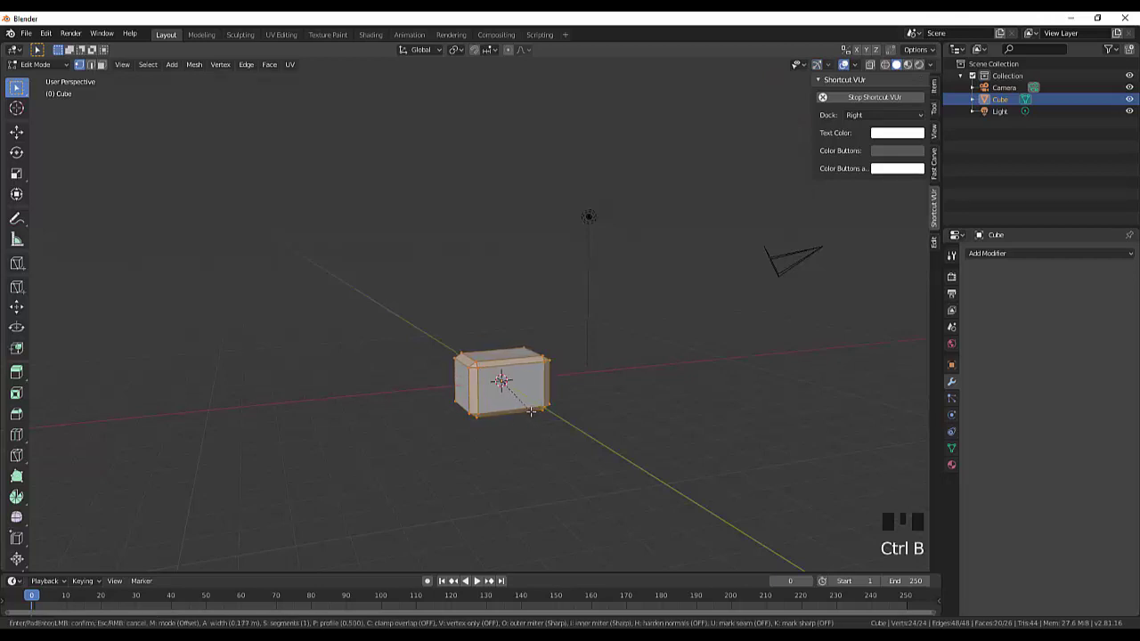
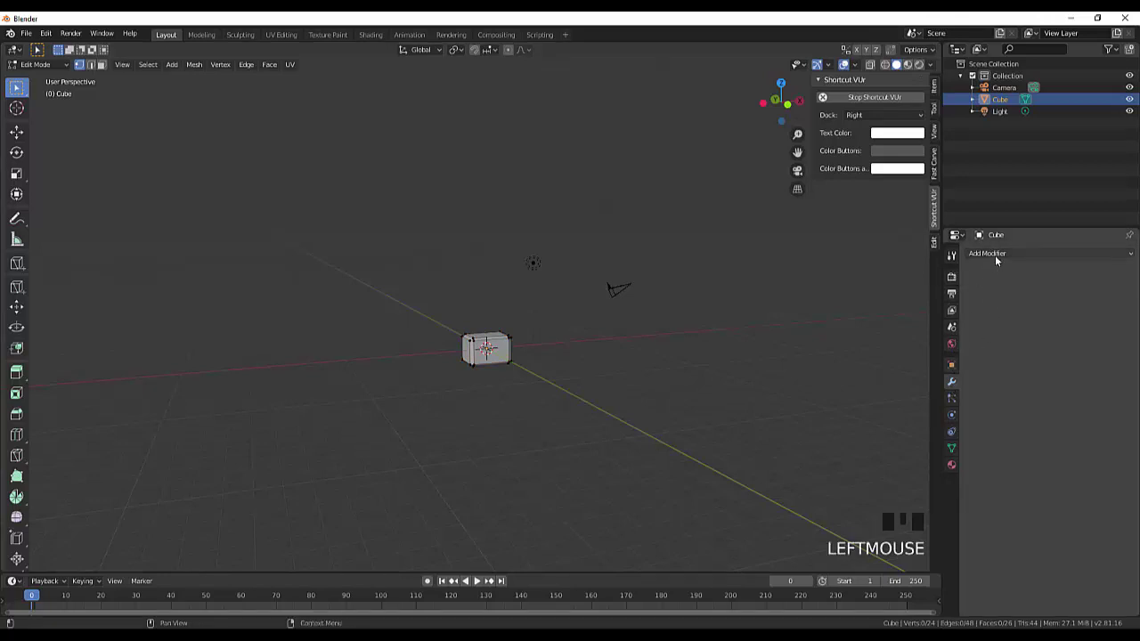
Step: Add an Array modifier repeating the bevelled brick into a straight row
{"action": "left_click", "coordinate": [1000, 258]}
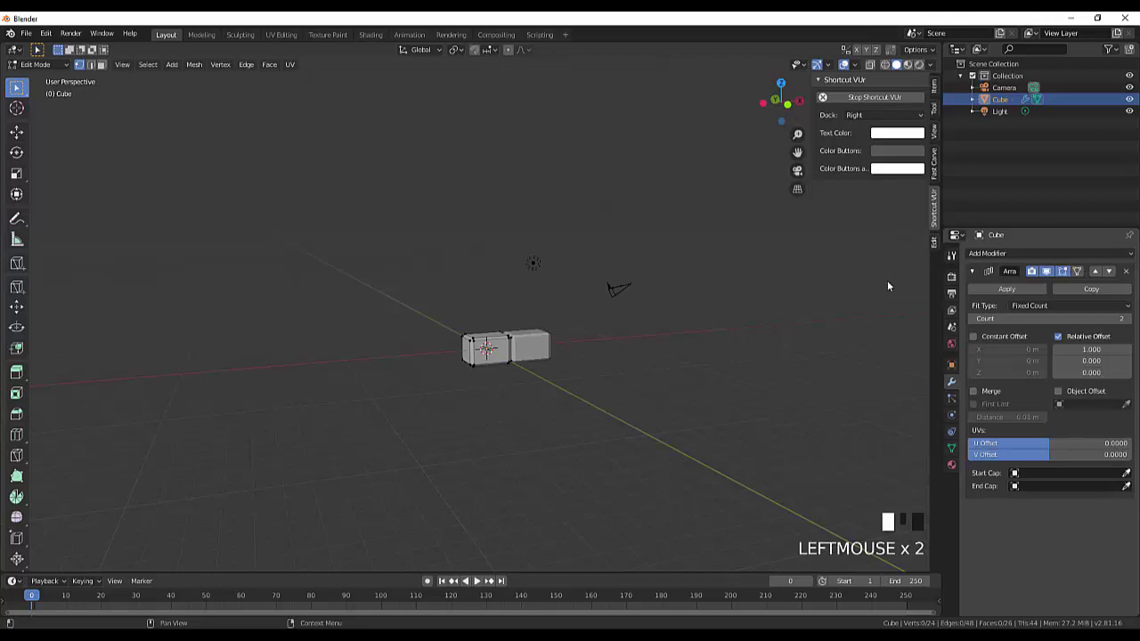
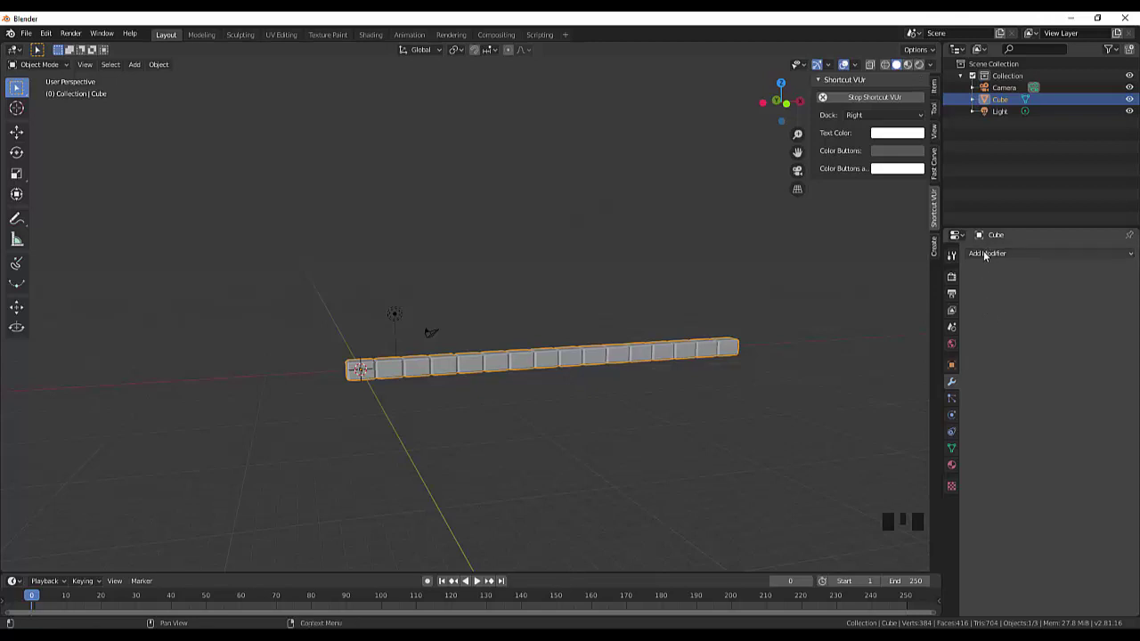
Step: Add an Array modifier with Relative Offset X 0.033, Z 1.000 and Count 2 for a staggered second row
{"action": "left_click", "coordinate": [989, 256]}
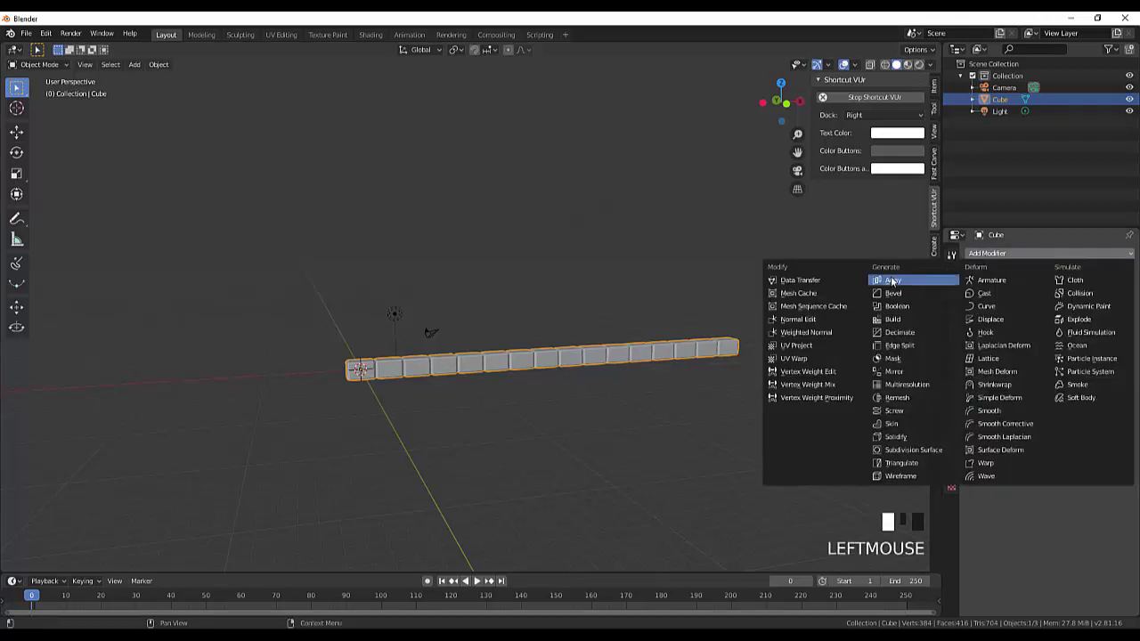
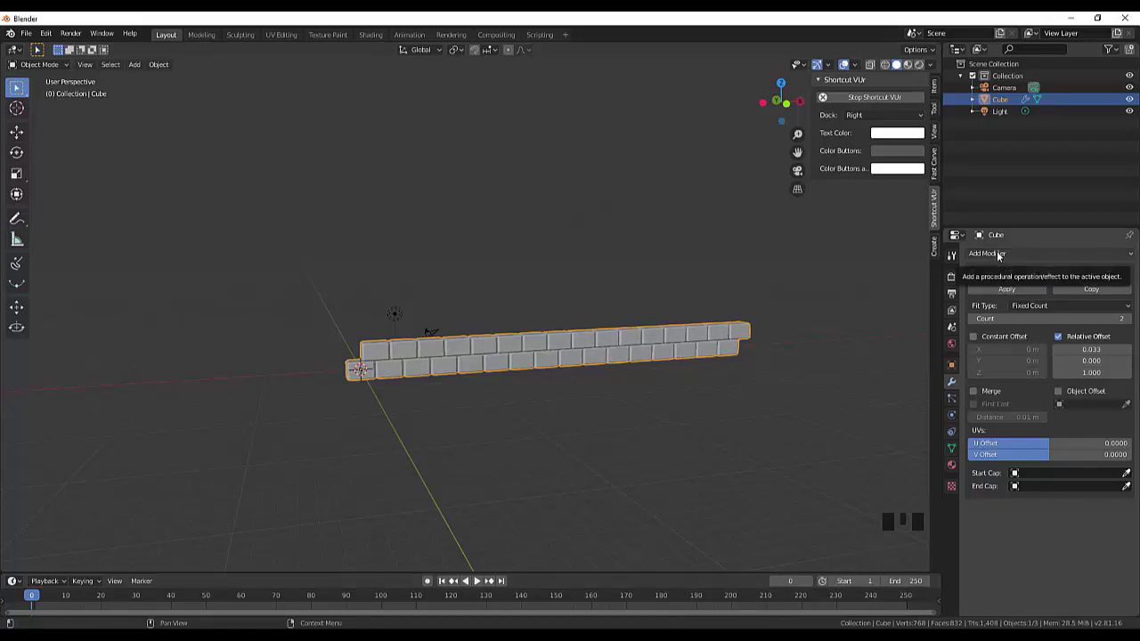
Step: Undo the extra Array attempt and apply the staggered-row Array modifier to the mesh
{"action": "left_click", "coordinate": [1003, 255]}
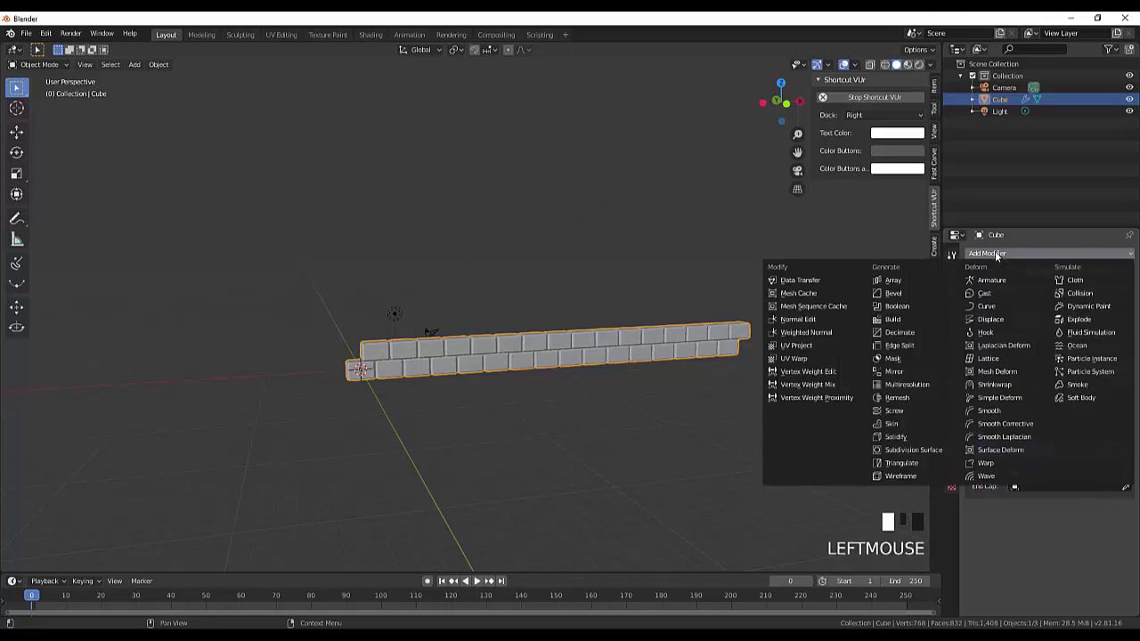
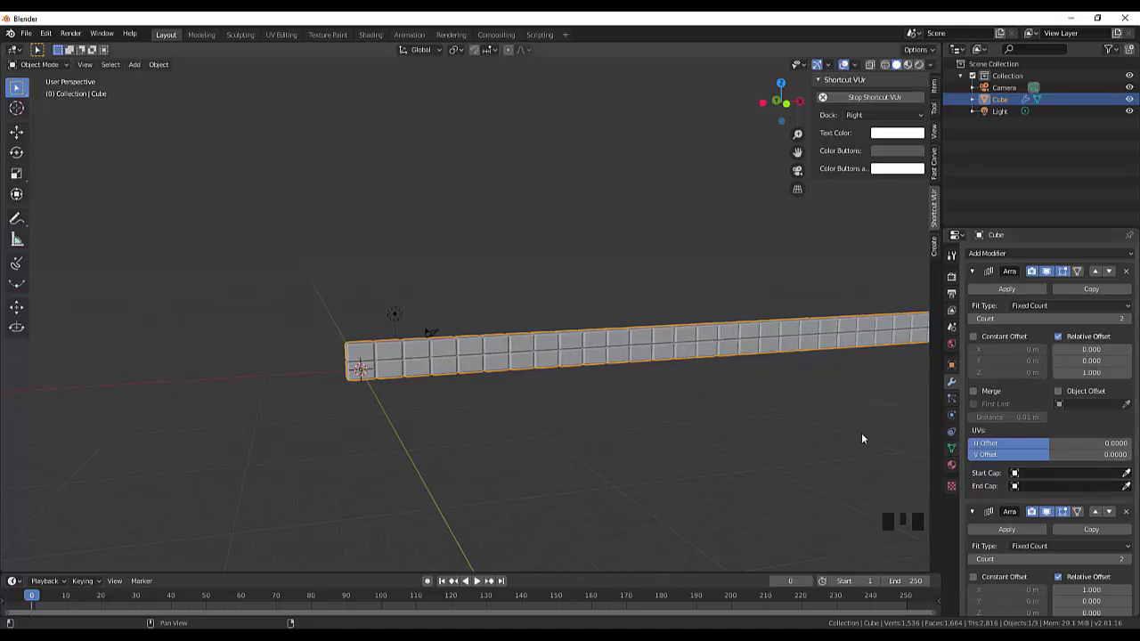
{"action": "left_click", "coordinate": [818, 455]}
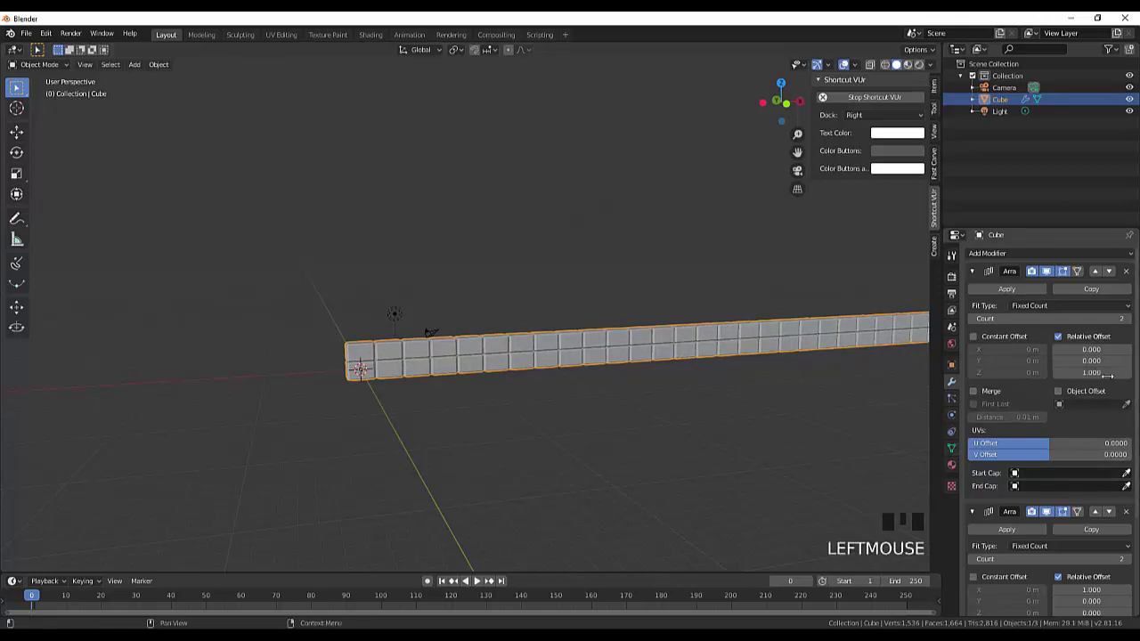
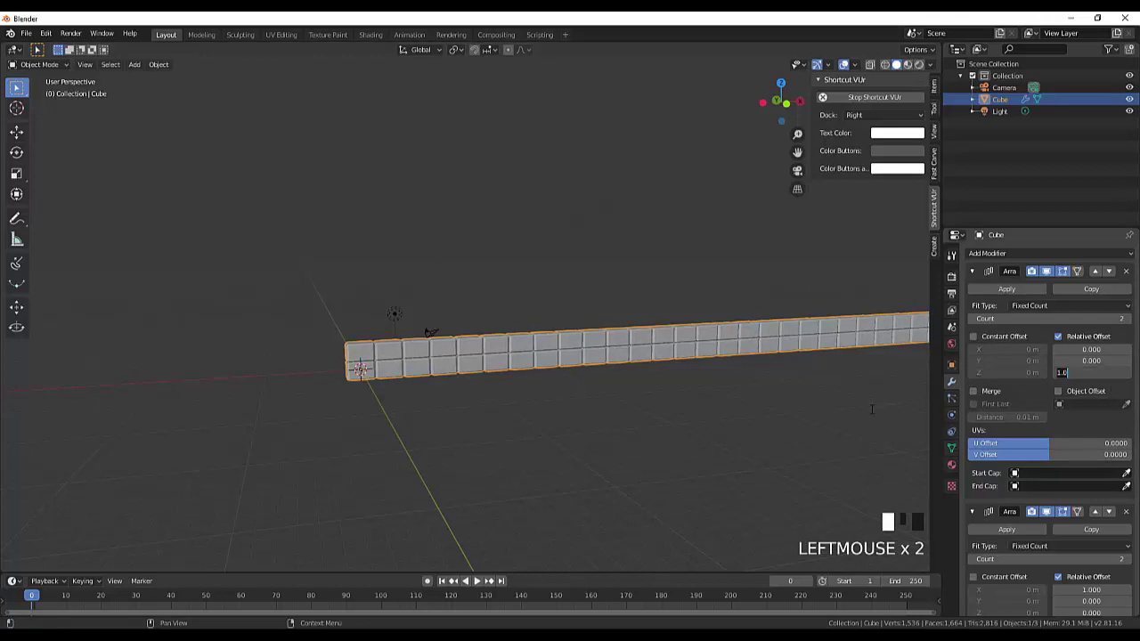
{"action": "key", "text": "ctrl+z"}
{"action": "key", "text": "ctrl+z"}
{"action": "key", "text": "ctrl+z"}
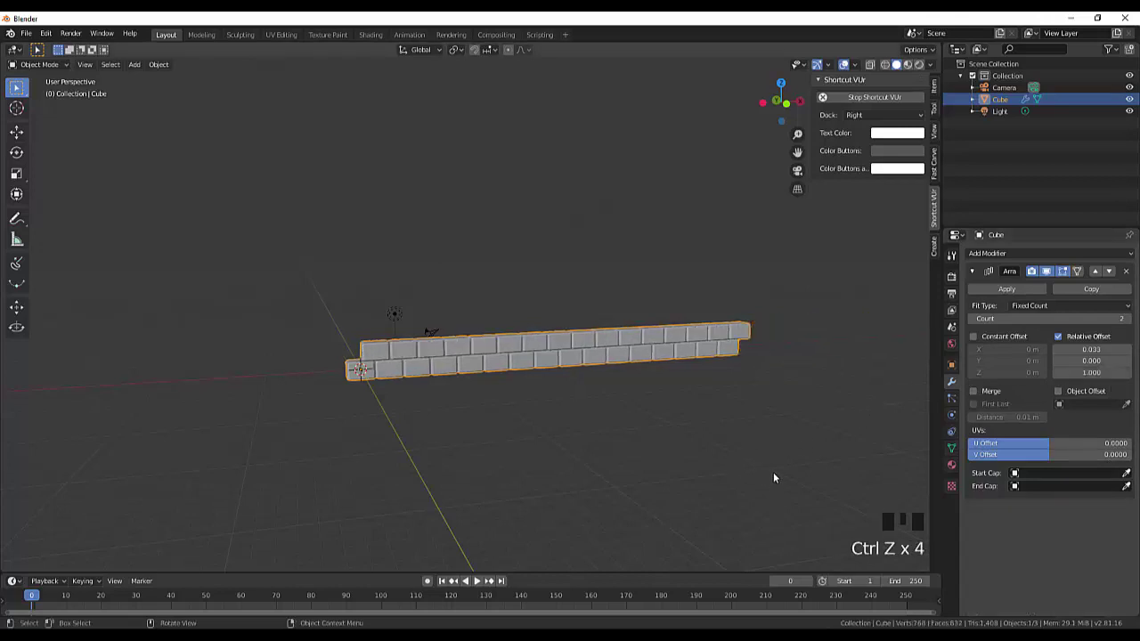
{"action": "left_click", "coordinate": [1112, 387]}
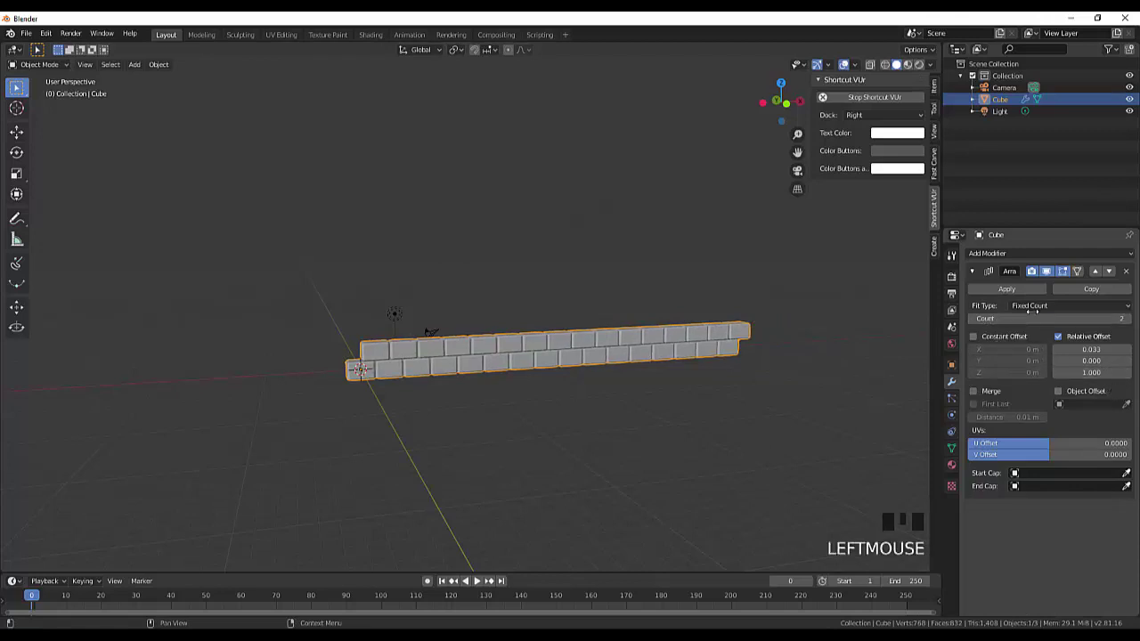
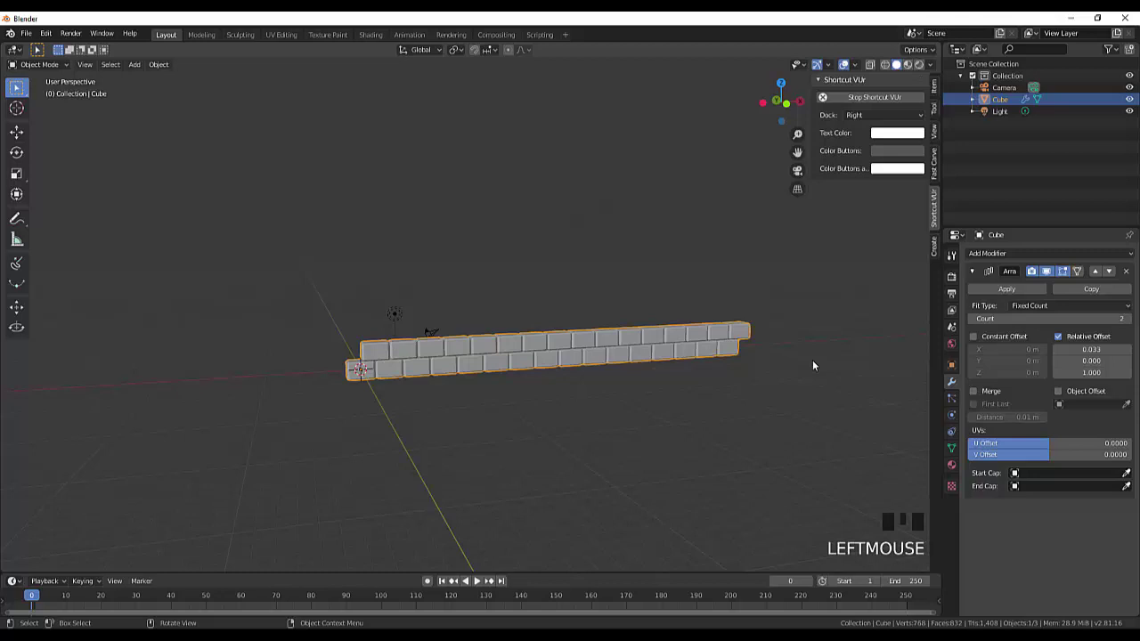
{"action": "left_click", "coordinate": [1022, 291]}
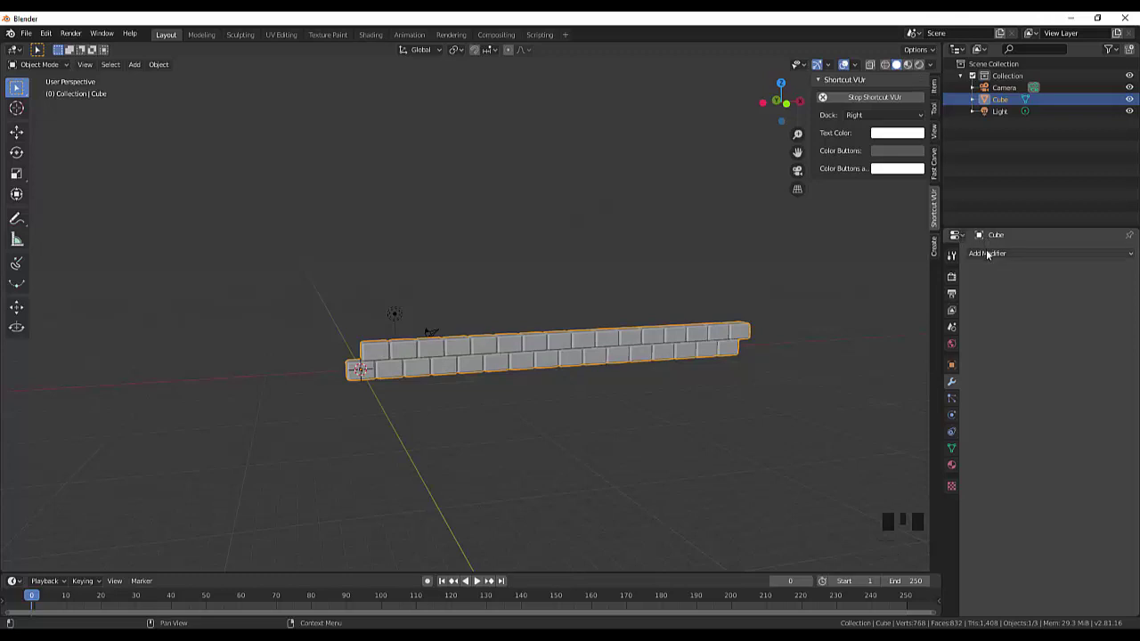
Step: Add a vertical Array modifier with Relative Offset Z 1.000, doubling the wall to four courses
{"action": "left_click", "coordinate": [990, 255]}
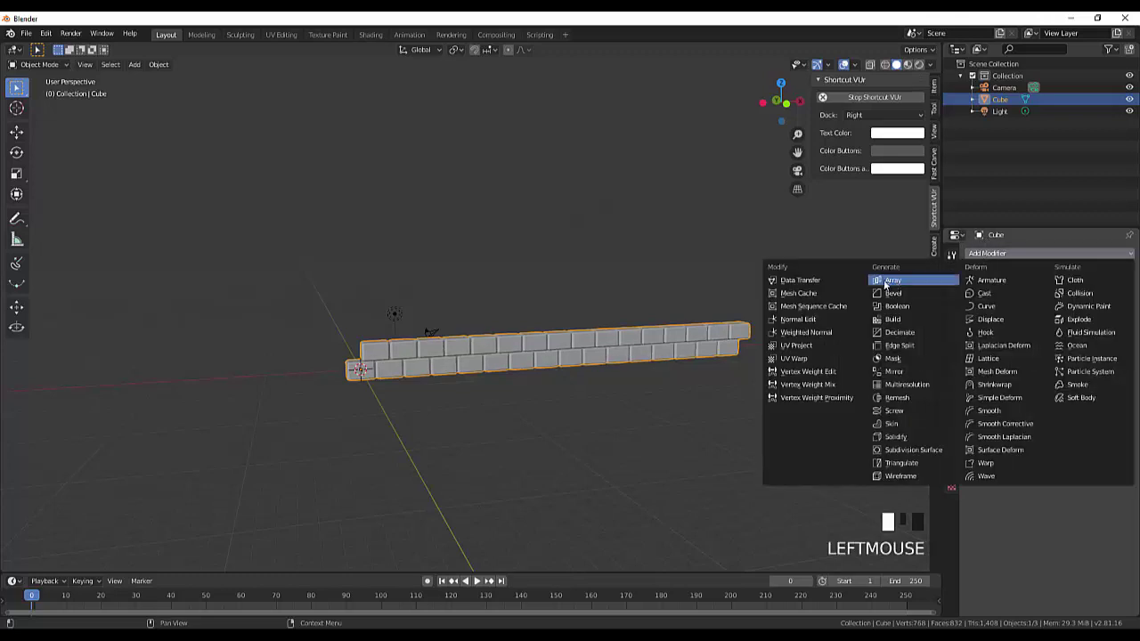
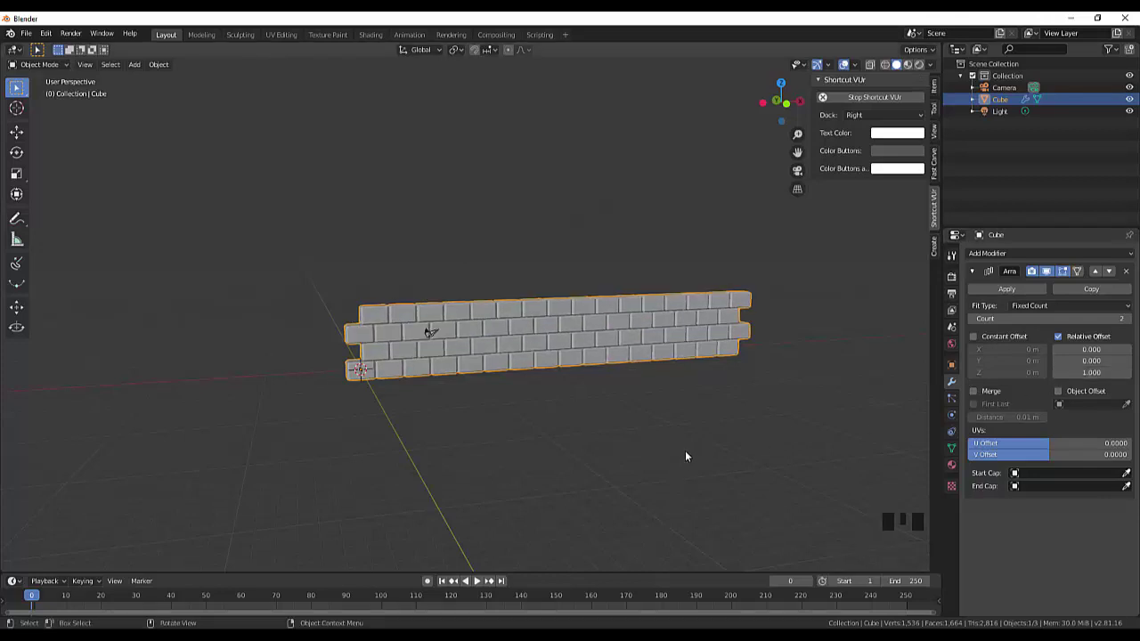
{"action": "left_click_drag", "start_coordinate": [712, 449], "coordinate": [686, 457]}
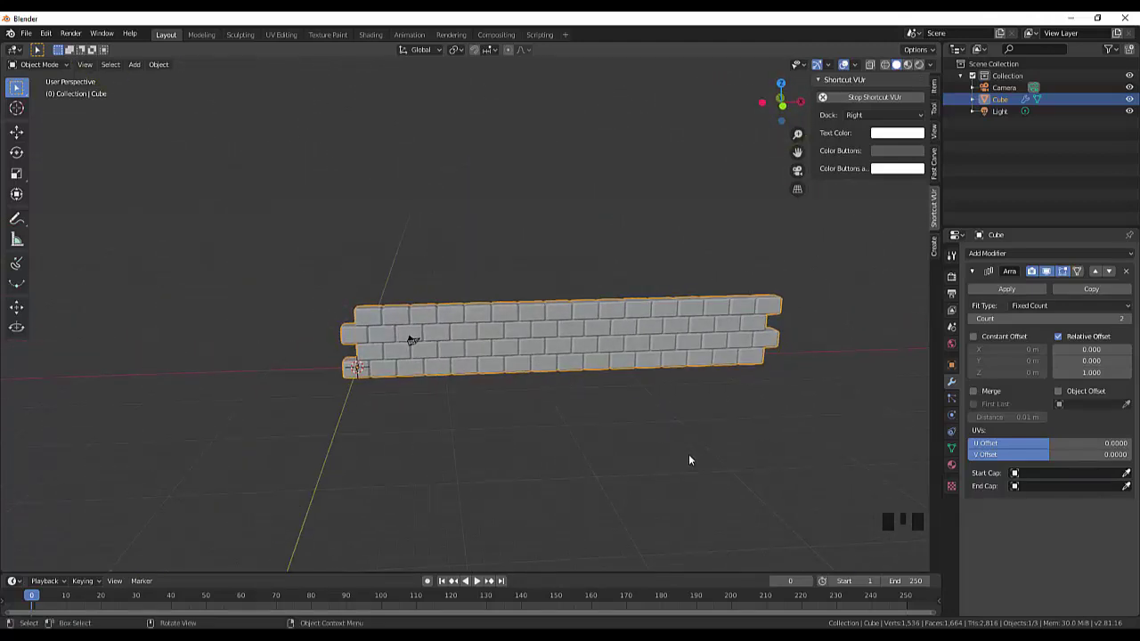
{"action": "scroll", "scroll_direction": "down", "scroll_amount": 3}
{"action": "scroll", "scroll_direction": "up", "scroll_amount": 3}
{"action": "scroll", "scroll_direction": "up", "scroll_amount": 3}
{"action": "scroll", "scroll_direction": "down", "scroll_amount": 3}
{"action": "left_click_drag", "start_coordinate": [684, 442], "coordinate": [675, 440]}
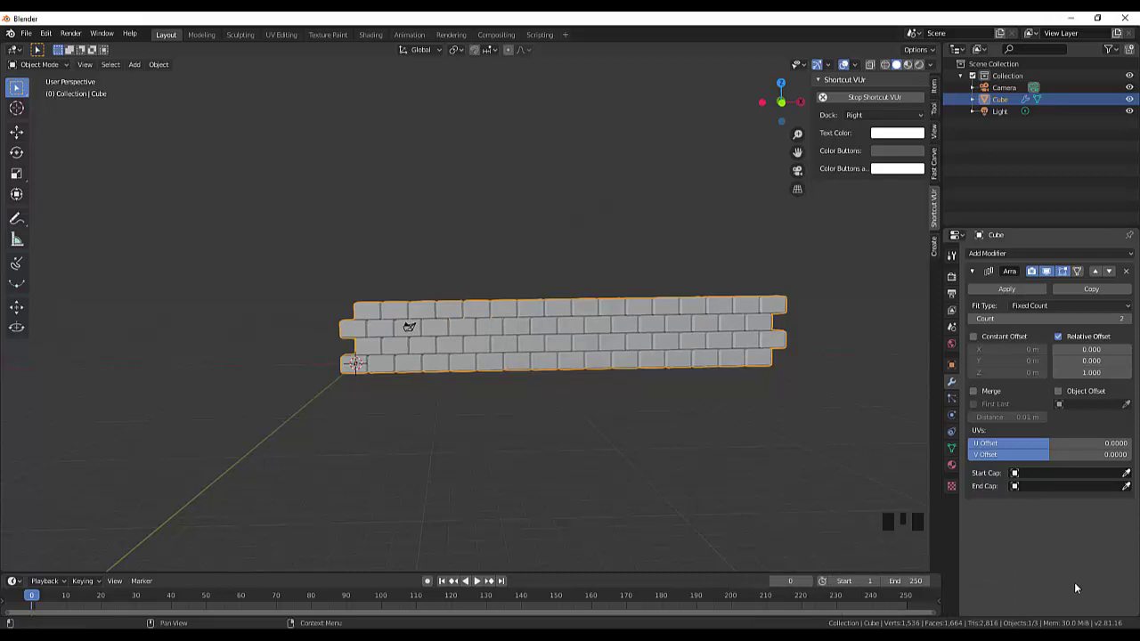
{"action": "left_click", "coordinate": [992, 255]}
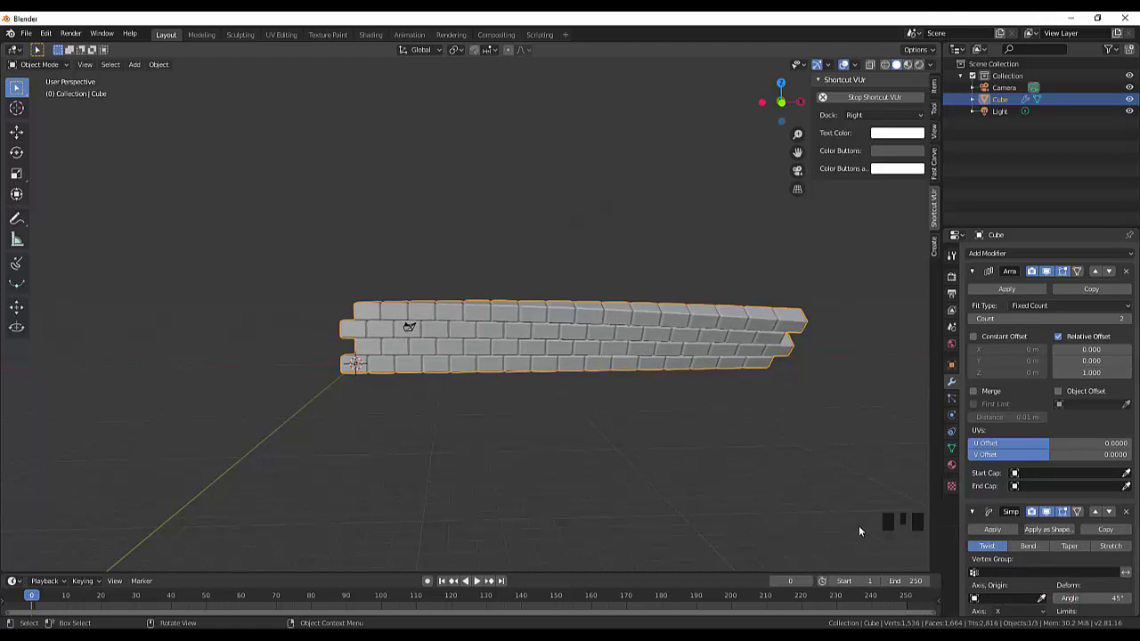
{"action": "left_click", "coordinate": [1033, 549]}
{"action": "left_click_drag", "start_coordinate": [844, 419], "coordinate": [861, 473]}
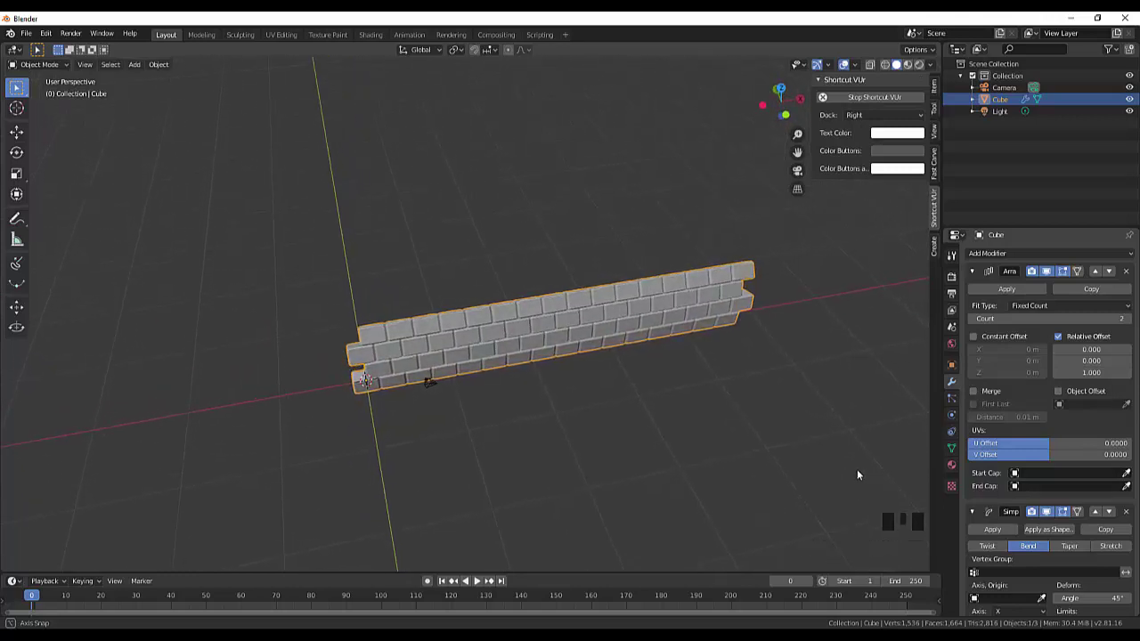
{"action": "scroll", "scroll_direction": "down", "scroll_amount": 3}
{"action": "scroll", "scroll_direction": "up", "scroll_amount": 3}
{"action": "left_click_drag", "start_coordinate": [813, 432], "coordinate": [1089, 581]}
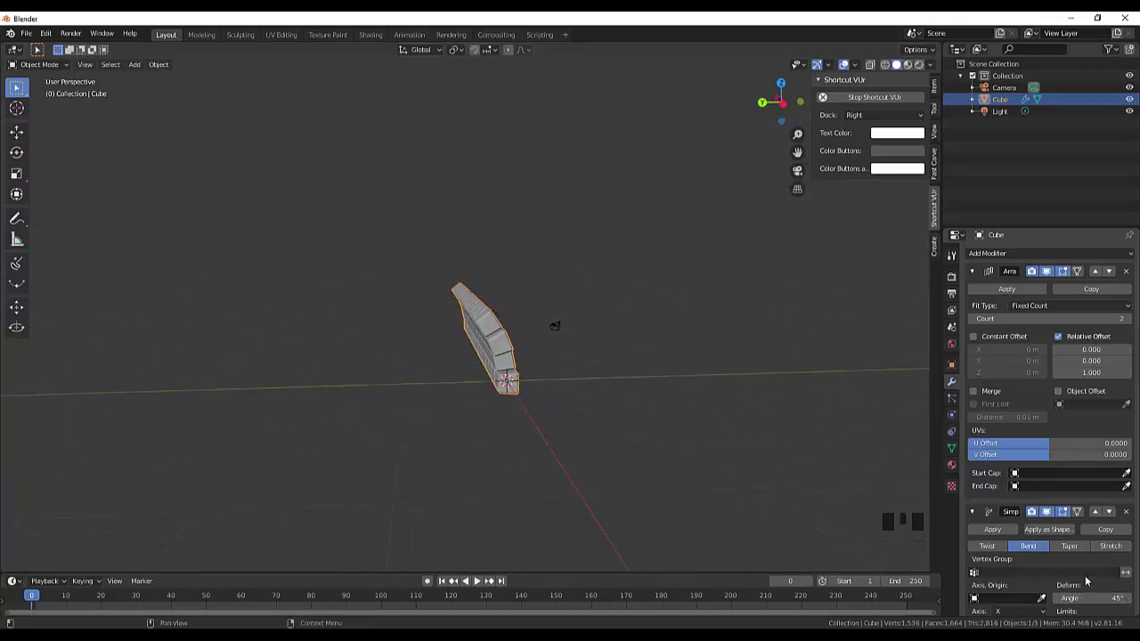
{"action": "scroll", "scroll_direction": "down", "scroll_amount": 3}
{"action": "scroll", "scroll_direction": "down", "scroll_amount": 3}
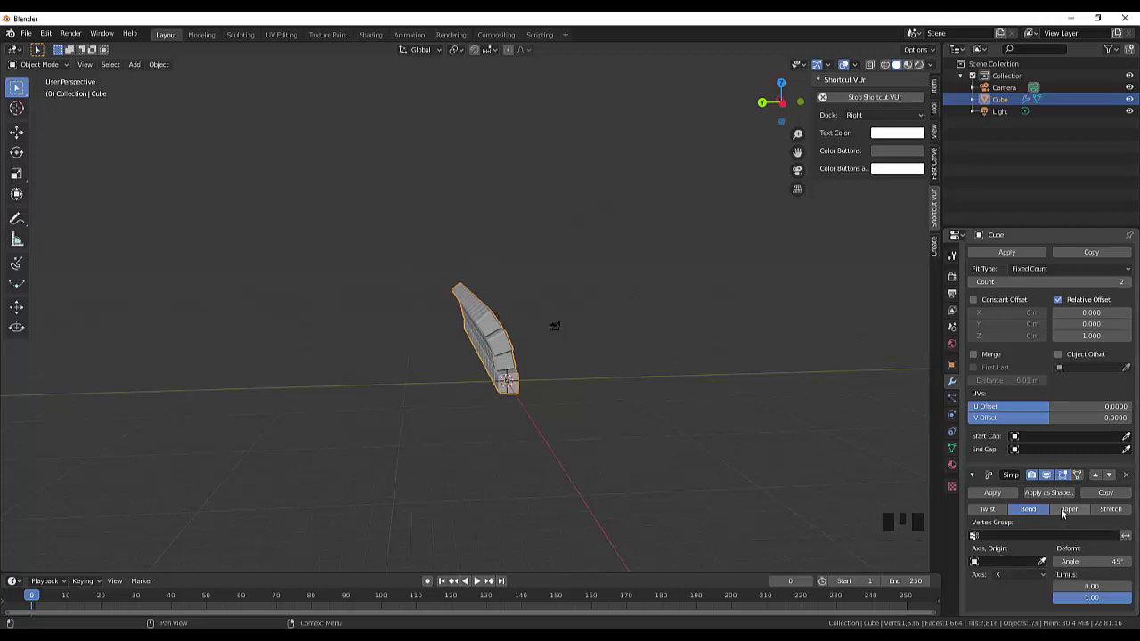
{"action": "left_click", "coordinate": [1072, 510]}
{"action": "left_click", "coordinate": [1119, 510]}
{"action": "left_click", "coordinate": [1084, 510]}
{"action": "left_click", "coordinate": [1034, 509]}
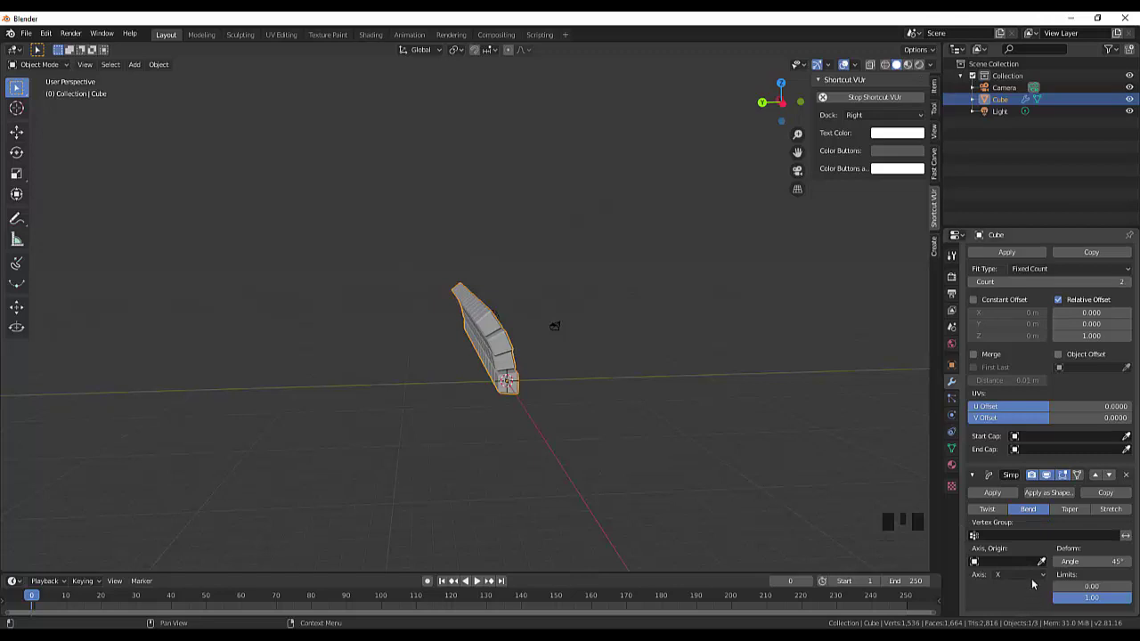
{"action": "left_click", "coordinate": [1051, 579]}
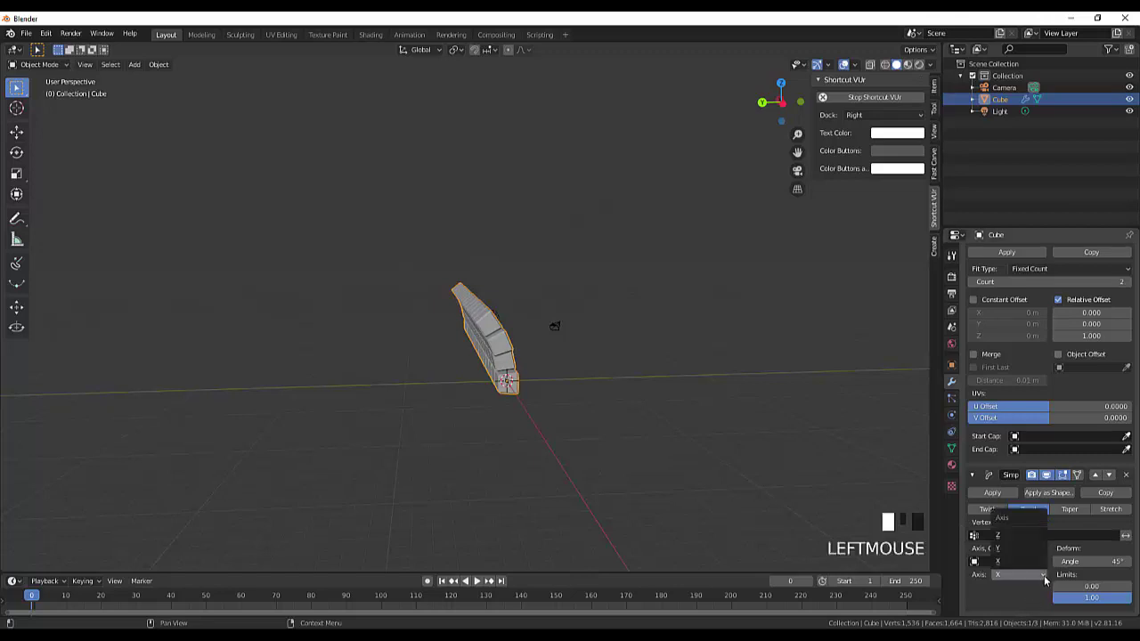
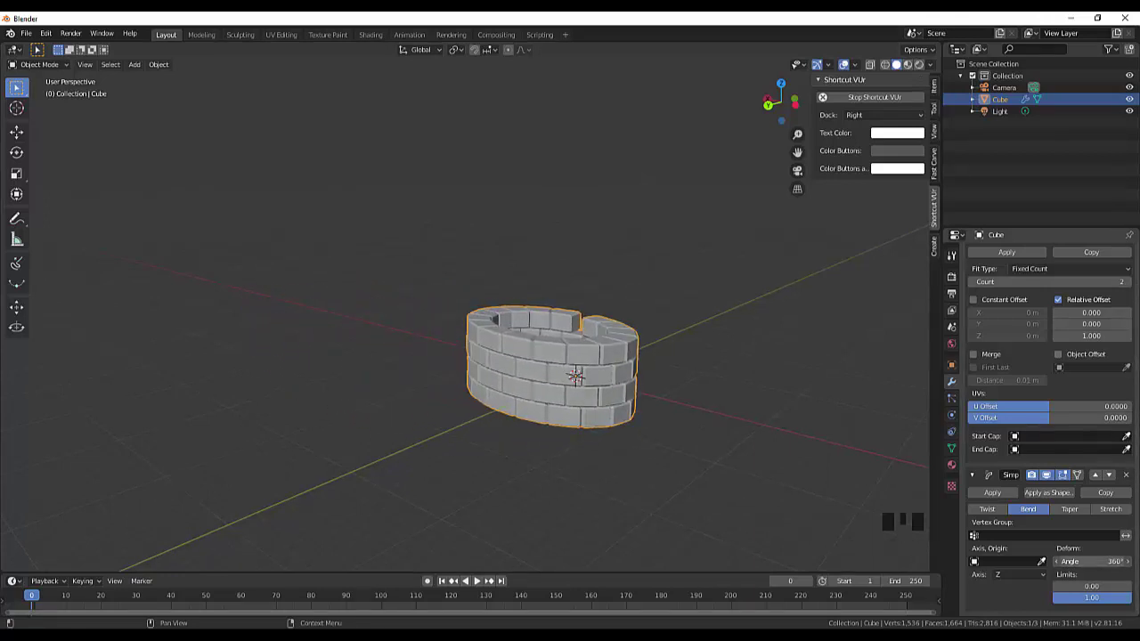
Step: Orbit the view to look down onto the 360° brick ring
{"action": "left_click_drag", "start_coordinate": [761, 352], "coordinate": [669, 389]}
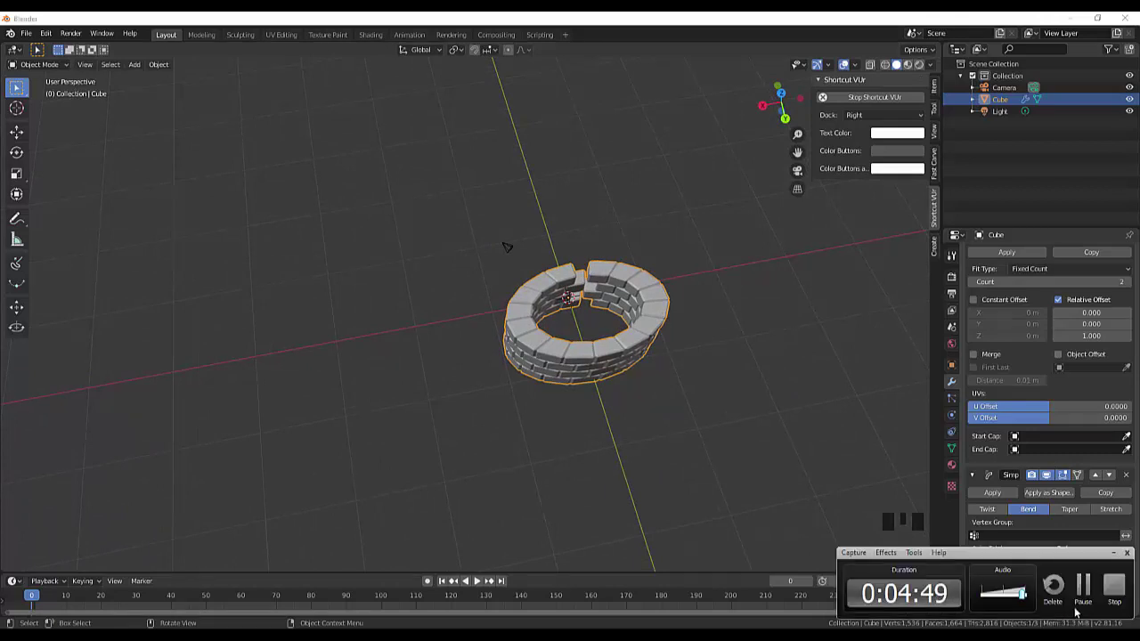
Step: Zoom the view in and out around the 45° curved brick wall
{"action": "scroll", "scroll_direction": "up", "scroll_amount": 3}
{"action": "scroll", "scroll_direction": "down", "scroll_amount": 3}
{"action": "scroll", "scroll_direction": "up", "scroll_amount": 3}
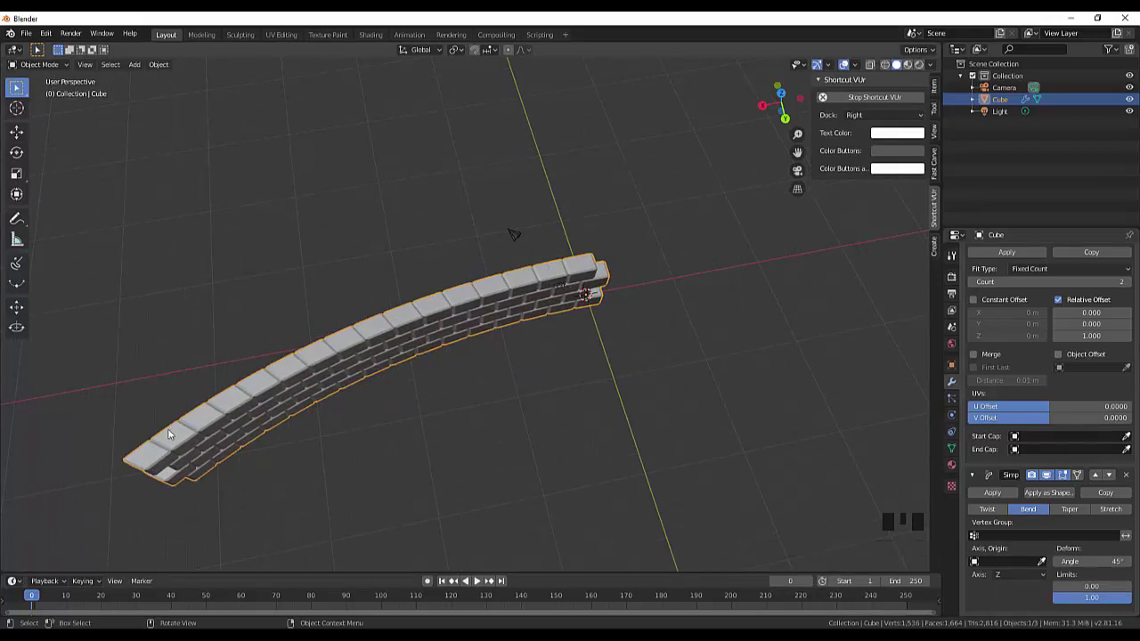
{"action": "scroll", "scroll_direction": "down", "scroll_amount": 3}
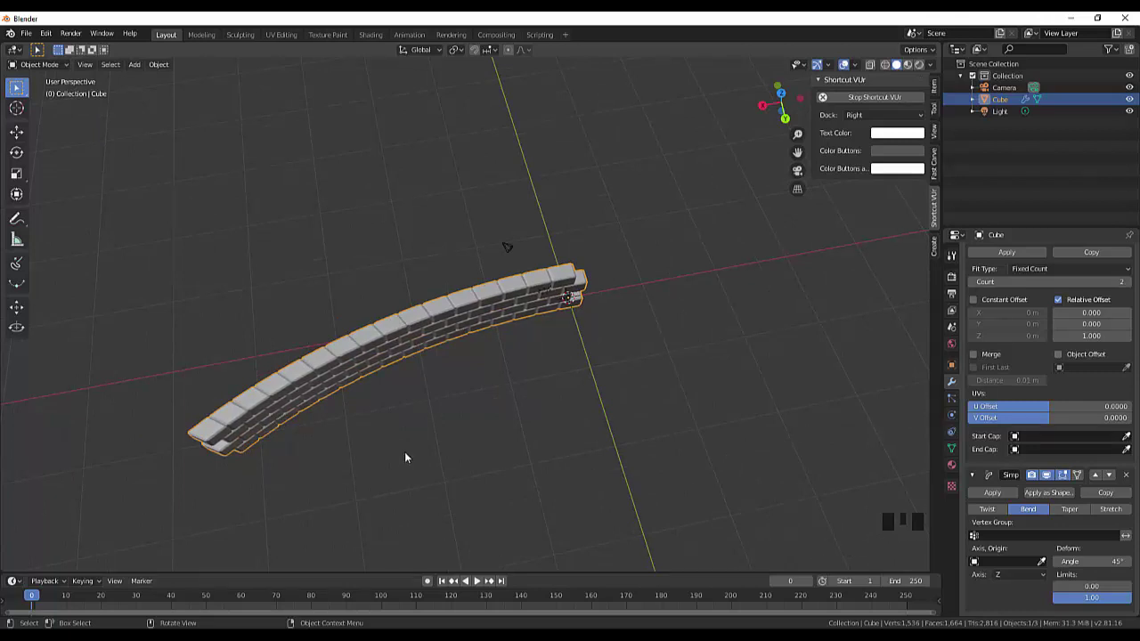
Step: Apply the wall object's rotation and scale transforms via Ctrl+A
{"action": "key", "text": "ctrl+a"}
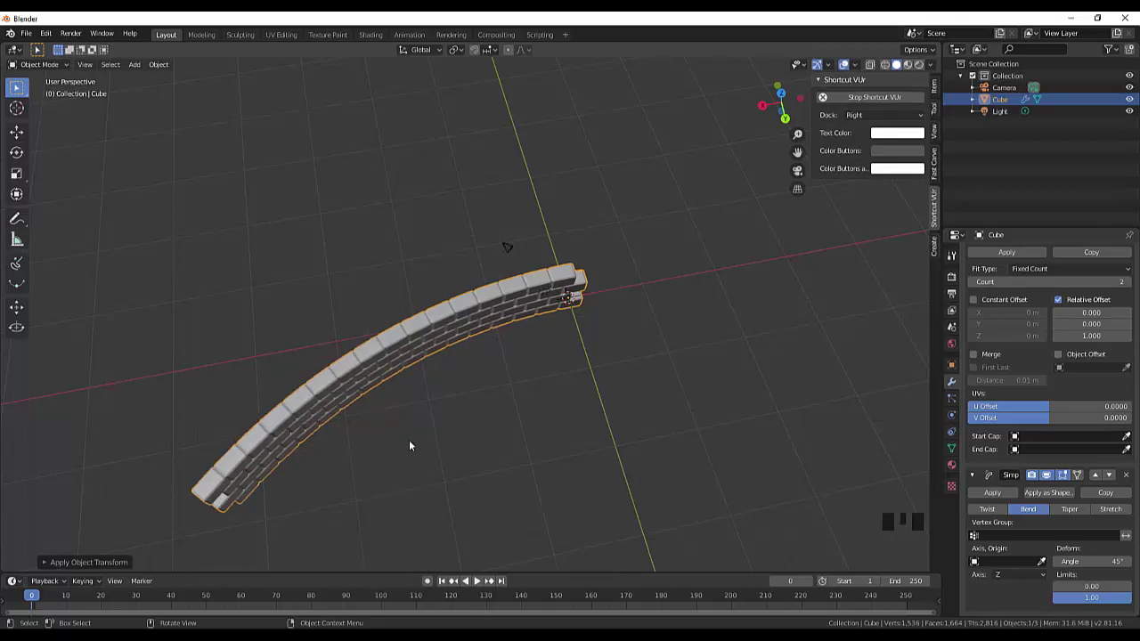
{"action": "scroll", "scroll_direction": "down", "scroll_amount": 3}
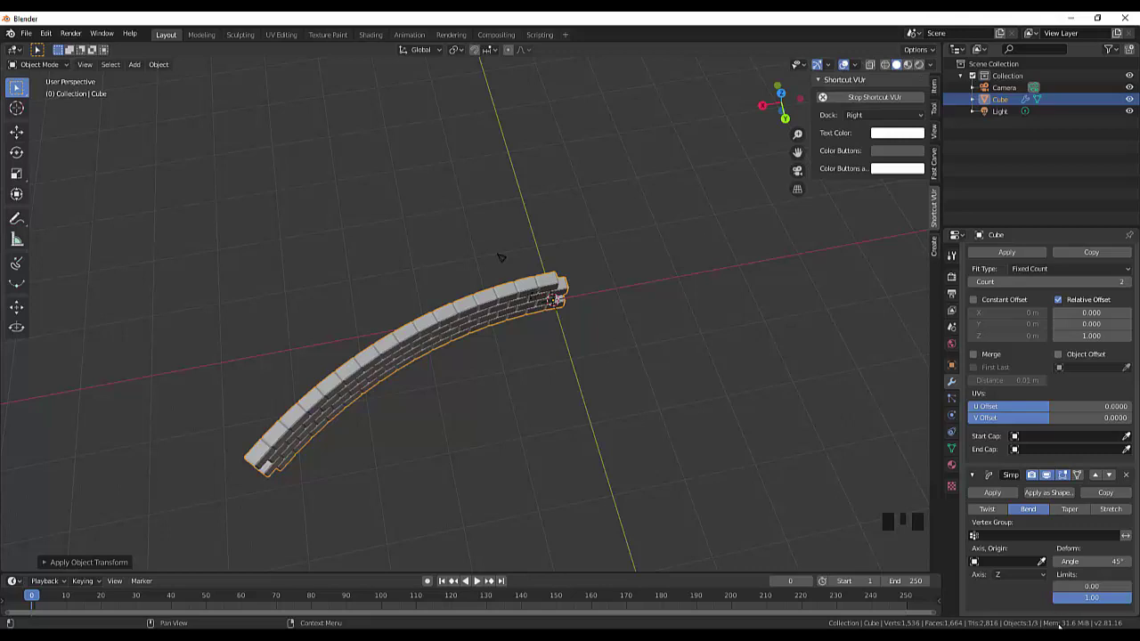
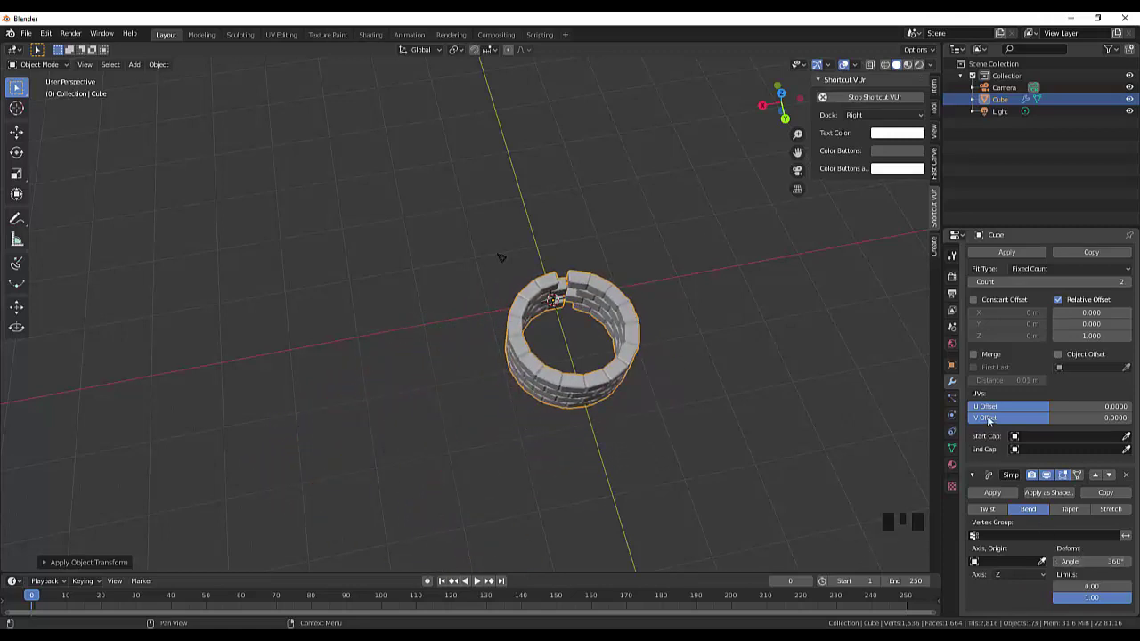
Step: Orbit and zoom around the ring to inspect the gap at the seam
{"action": "left_click_drag", "start_coordinate": [832, 423], "coordinate": [370, 345]}
{"action": "scroll", "scroll_direction": "up", "scroll_amount": 3}
{"action": "left_click_drag", "start_coordinate": [319, 400], "coordinate": [371, 445]}
{"action": "scroll", "scroll_direction": "up", "scroll_amount": 3}
{"action": "scroll", "scroll_direction": "down", "scroll_amount": 3}
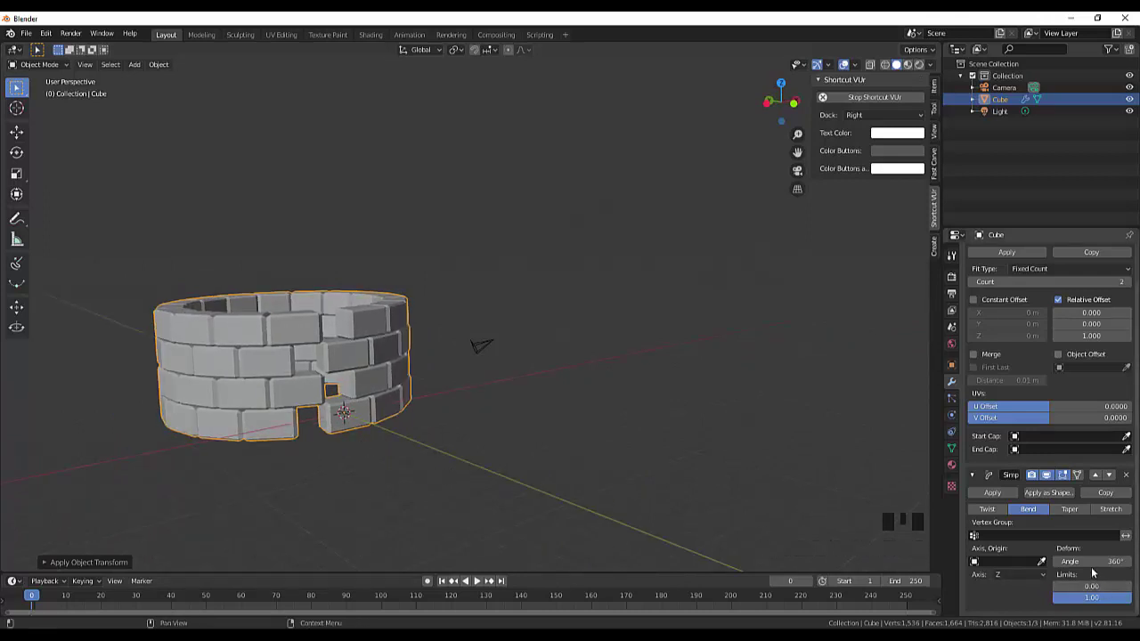
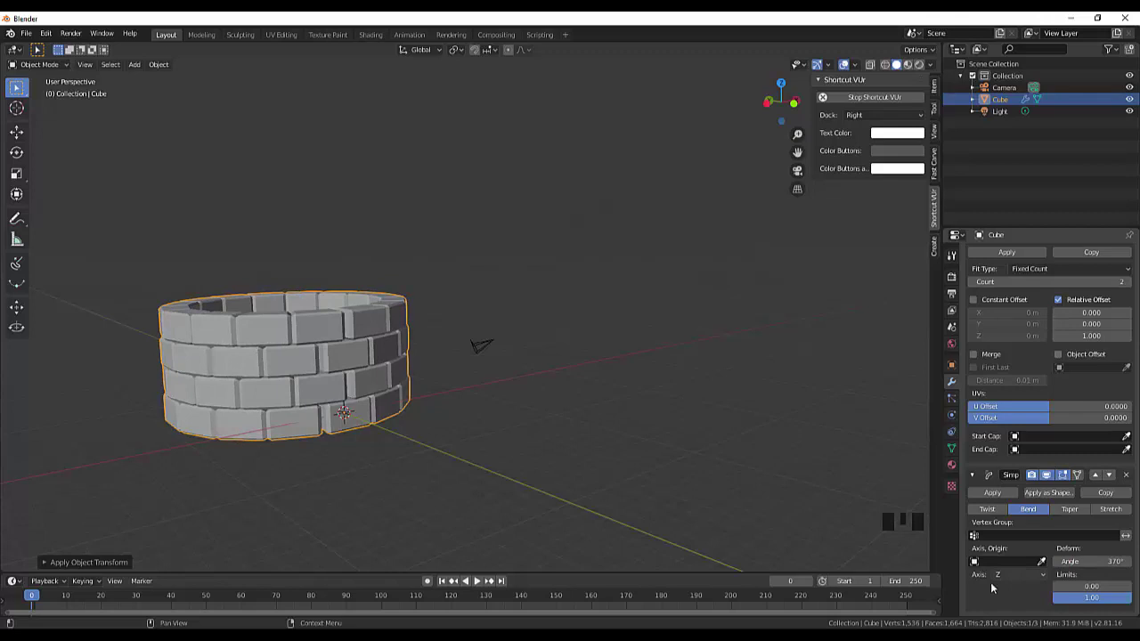
Step: Orbit and zoom around the ring to check the seam closes cleanly at the 374° bend
{"action": "left_click_drag", "start_coordinate": [633, 464], "coordinate": [332, 400]}
{"action": "scroll", "scroll_direction": "up", "scroll_amount": 3}
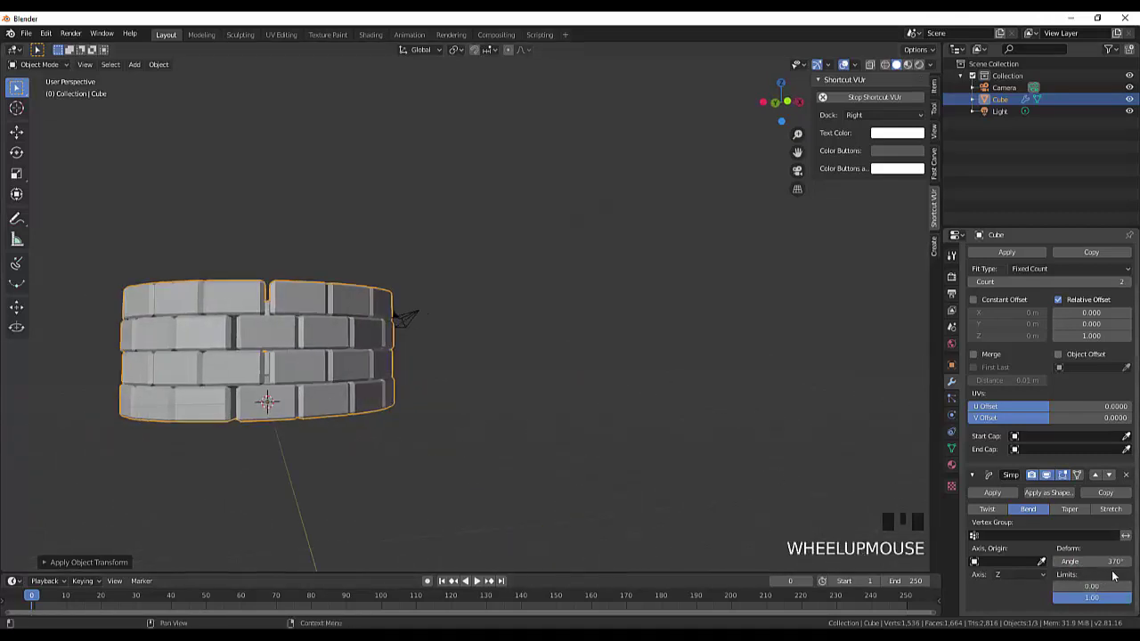
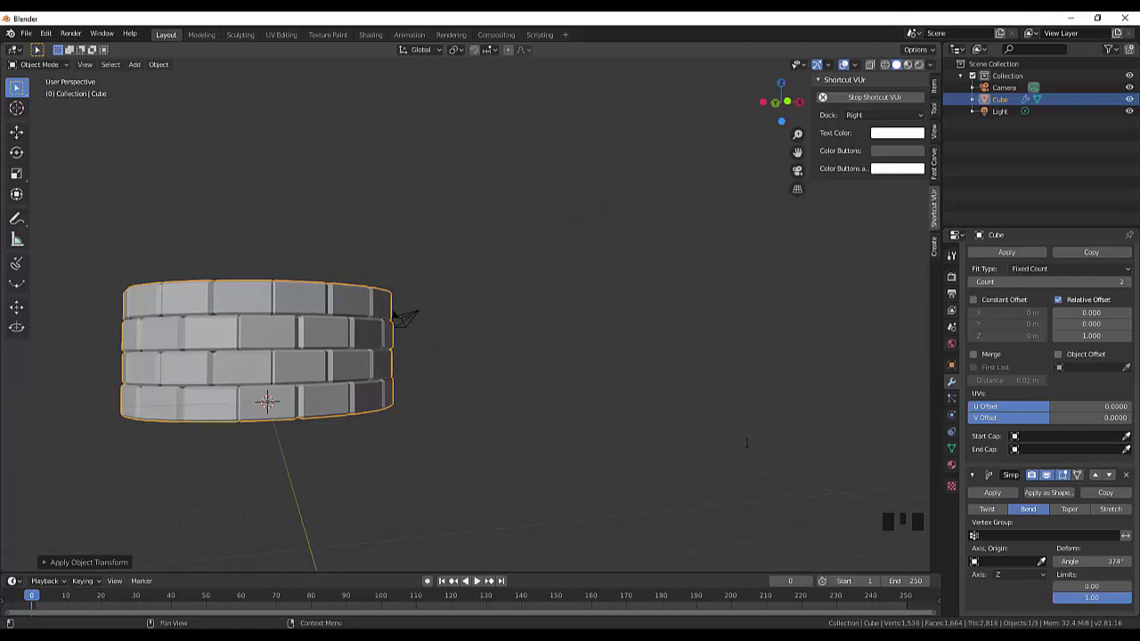
{"action": "left_click_drag", "start_coordinate": [555, 403], "coordinate": [282, 353]}
{"action": "scroll", "scroll_direction": "up", "scroll_amount": 3}
{"action": "left_click_drag", "start_coordinate": [284, 350], "coordinate": [418, 398]}
{"action": "scroll", "scroll_direction": "down", "scroll_amount": 3}
{"action": "left_click_drag", "start_coordinate": [555, 445], "coordinate": [879, 367]}
{"action": "scroll", "scroll_direction": "down", "scroll_amount": 3}
{"action": "scroll", "scroll_direction": "up", "scroll_amount": 3}
{"action": "scroll", "scroll_direction": "down", "scroll_amount": 3}
{"action": "left_click_drag", "start_coordinate": [409, 317], "coordinate": [498, 304]}
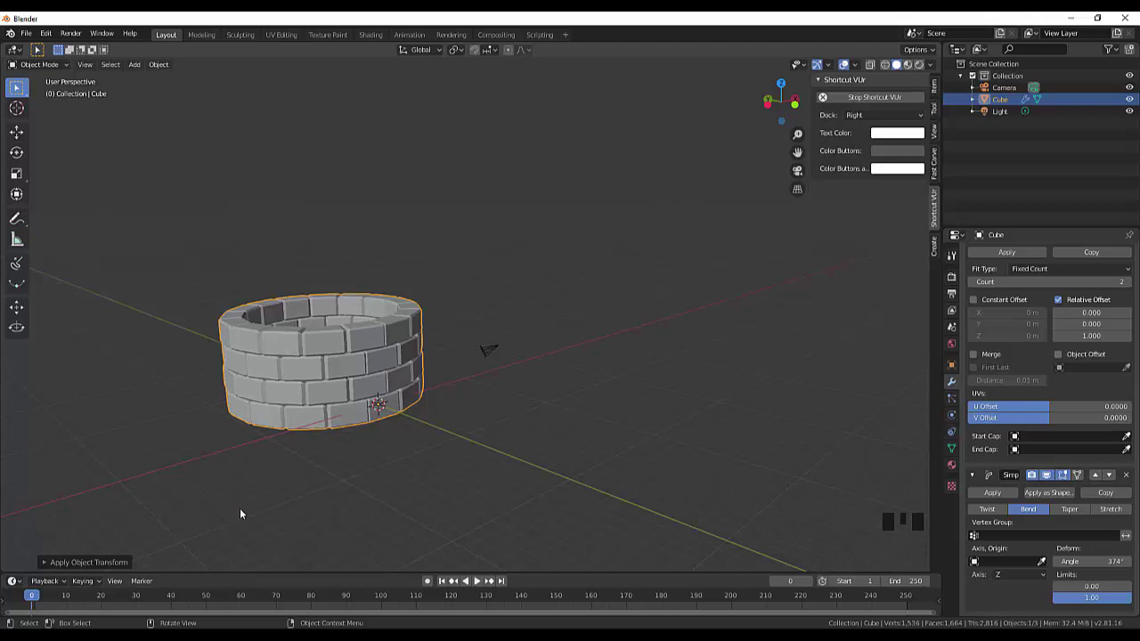
Step: Orbit and zoom around the finished well to inspect the closed brick courses
{"action": "left_click_drag", "start_coordinate": [478, 354], "coordinate": [544, 488]}
{"action": "left_click_drag", "start_coordinate": [537, 461], "coordinate": [469, 325]}
{"action": "scroll", "scroll_direction": "up", "scroll_amount": 3}
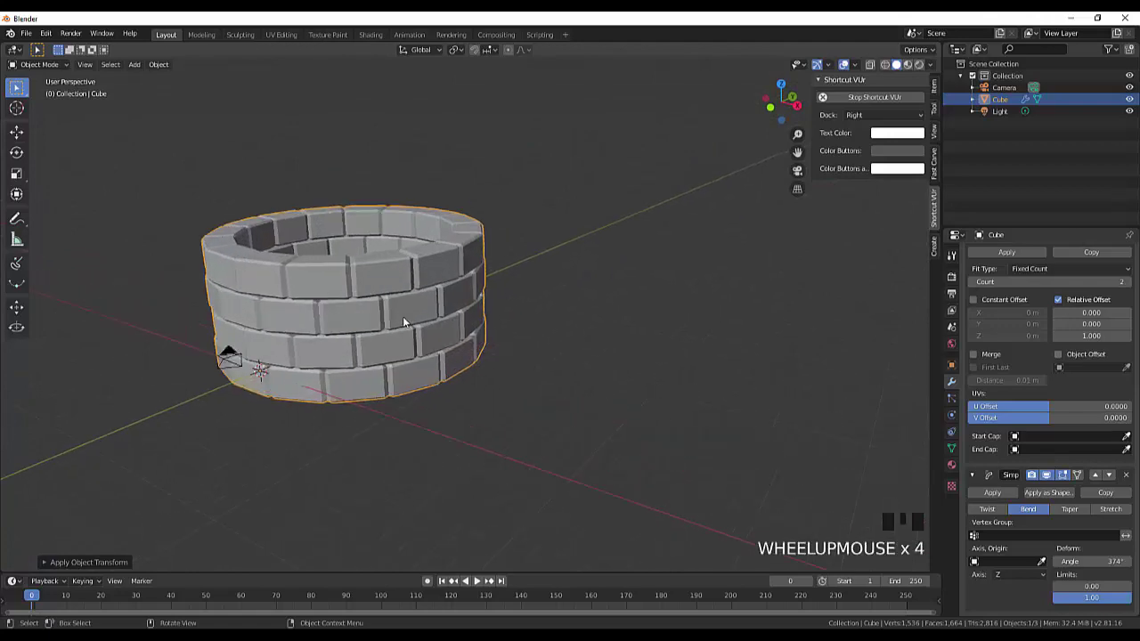
{"action": "scroll", "scroll_direction": "down", "scroll_amount": 3}
{"action": "left_click_drag", "start_coordinate": [414, 318], "coordinate": [363, 332]}
{"action": "scroll", "scroll_direction": "down", "scroll_amount": 3}
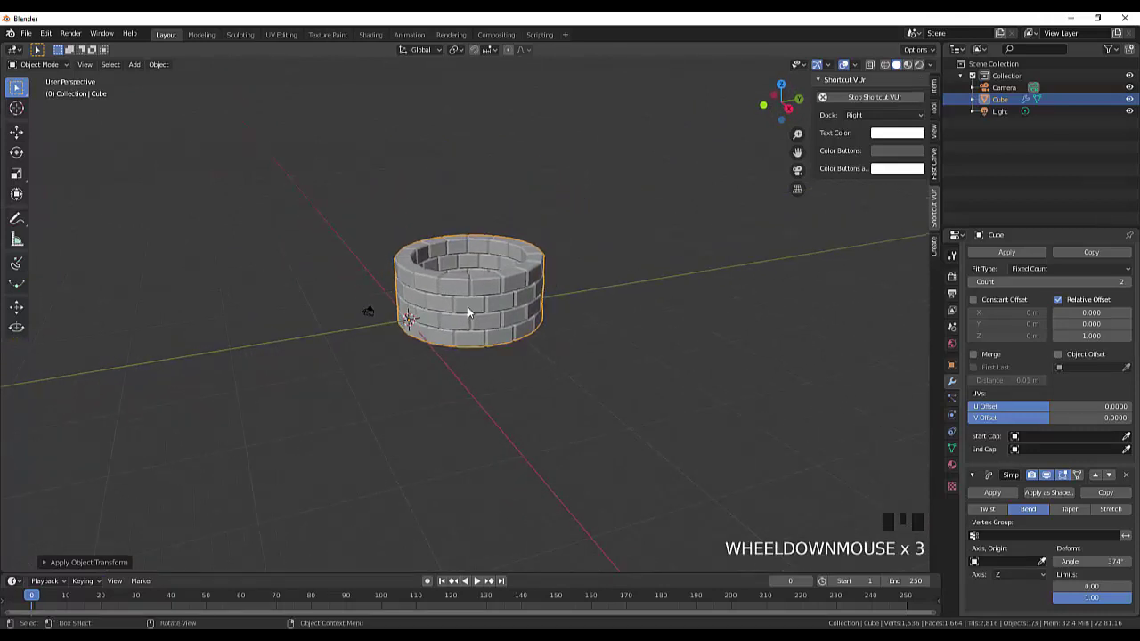
{"action": "scroll", "scroll_direction": "up", "scroll_amount": 3}
{"action": "scroll", "scroll_direction": "down", "scroll_amount": 3}
{"action": "scroll", "scroll_direction": "up", "scroll_amount": 3}
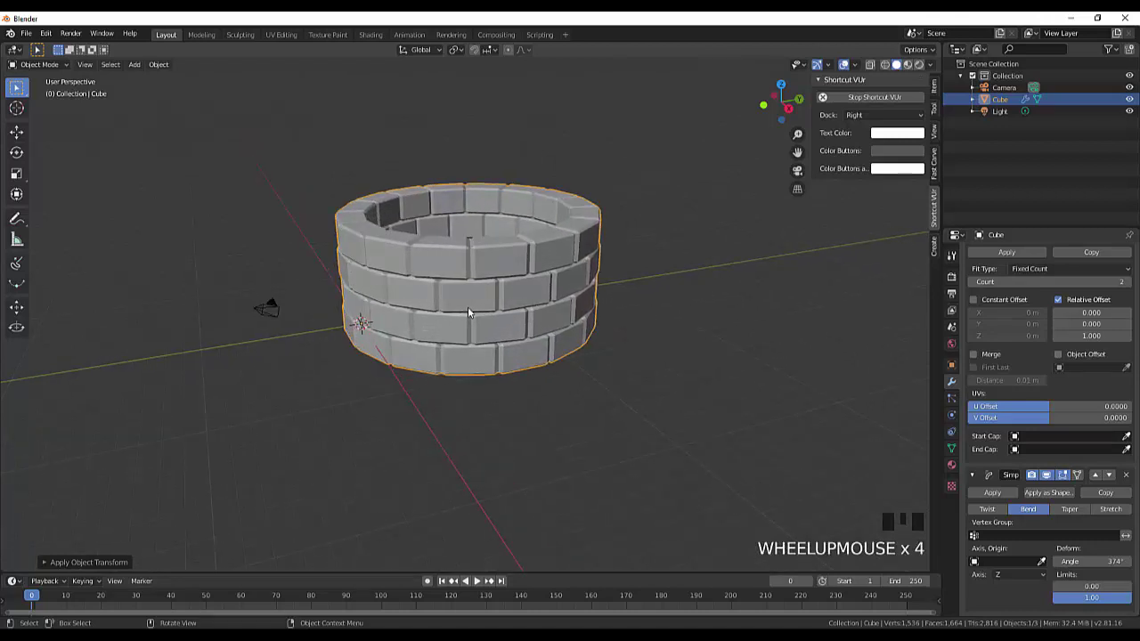
{"action": "scroll", "scroll_direction": "up", "scroll_amount": 3}
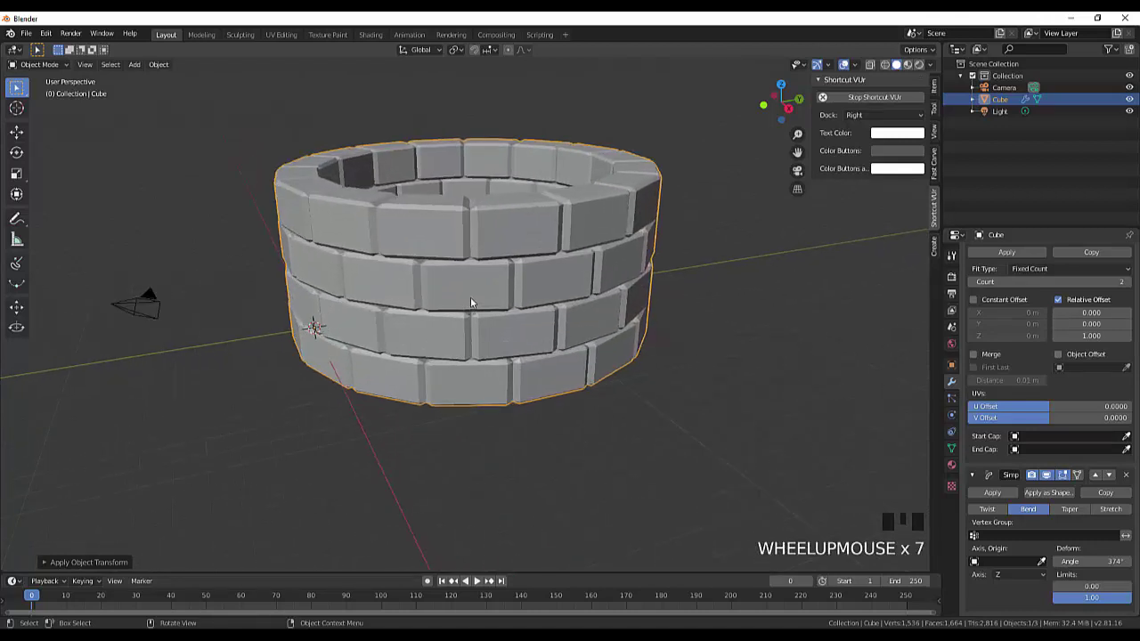
Step: Inspect the well from another angle and deselect it in empty viewport space
{"action": "left_click_drag", "start_coordinate": [480, 298], "coordinate": [429, 247]}
{"action": "scroll", "scroll_direction": "down", "scroll_amount": 3}
{"action": "scroll", "scroll_direction": "up", "scroll_amount": 3}
{"action": "scroll", "scroll_direction": "down", "scroll_amount": 3}
{"action": "left_click_drag", "start_coordinate": [804, 316], "coordinate": [729, 440]}
{"action": "left_click", "coordinate": [729, 439]}
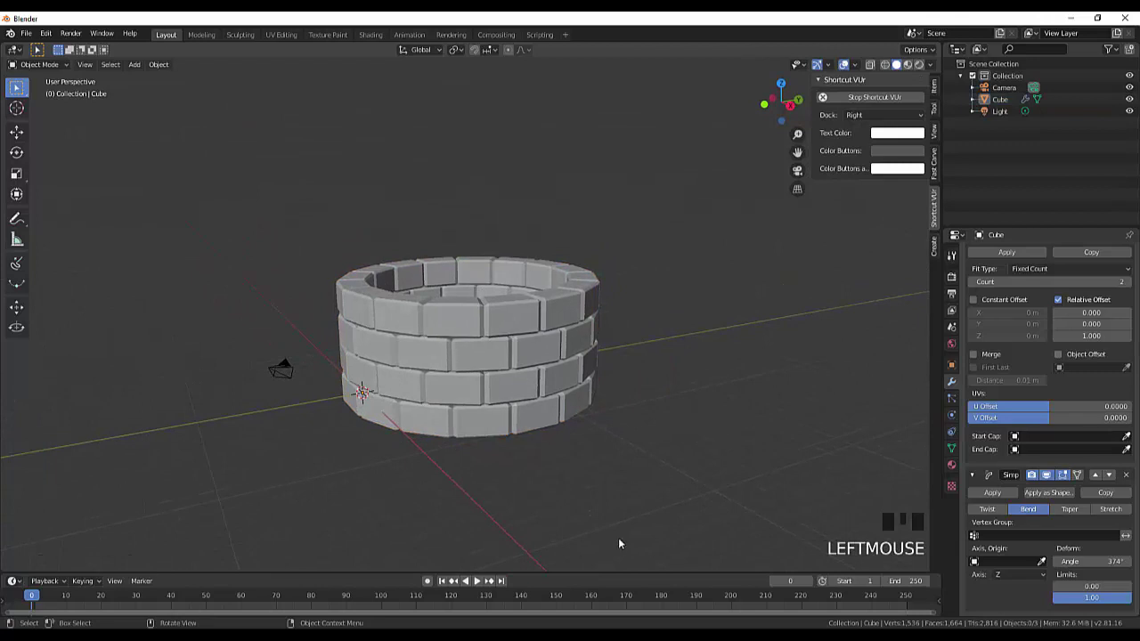